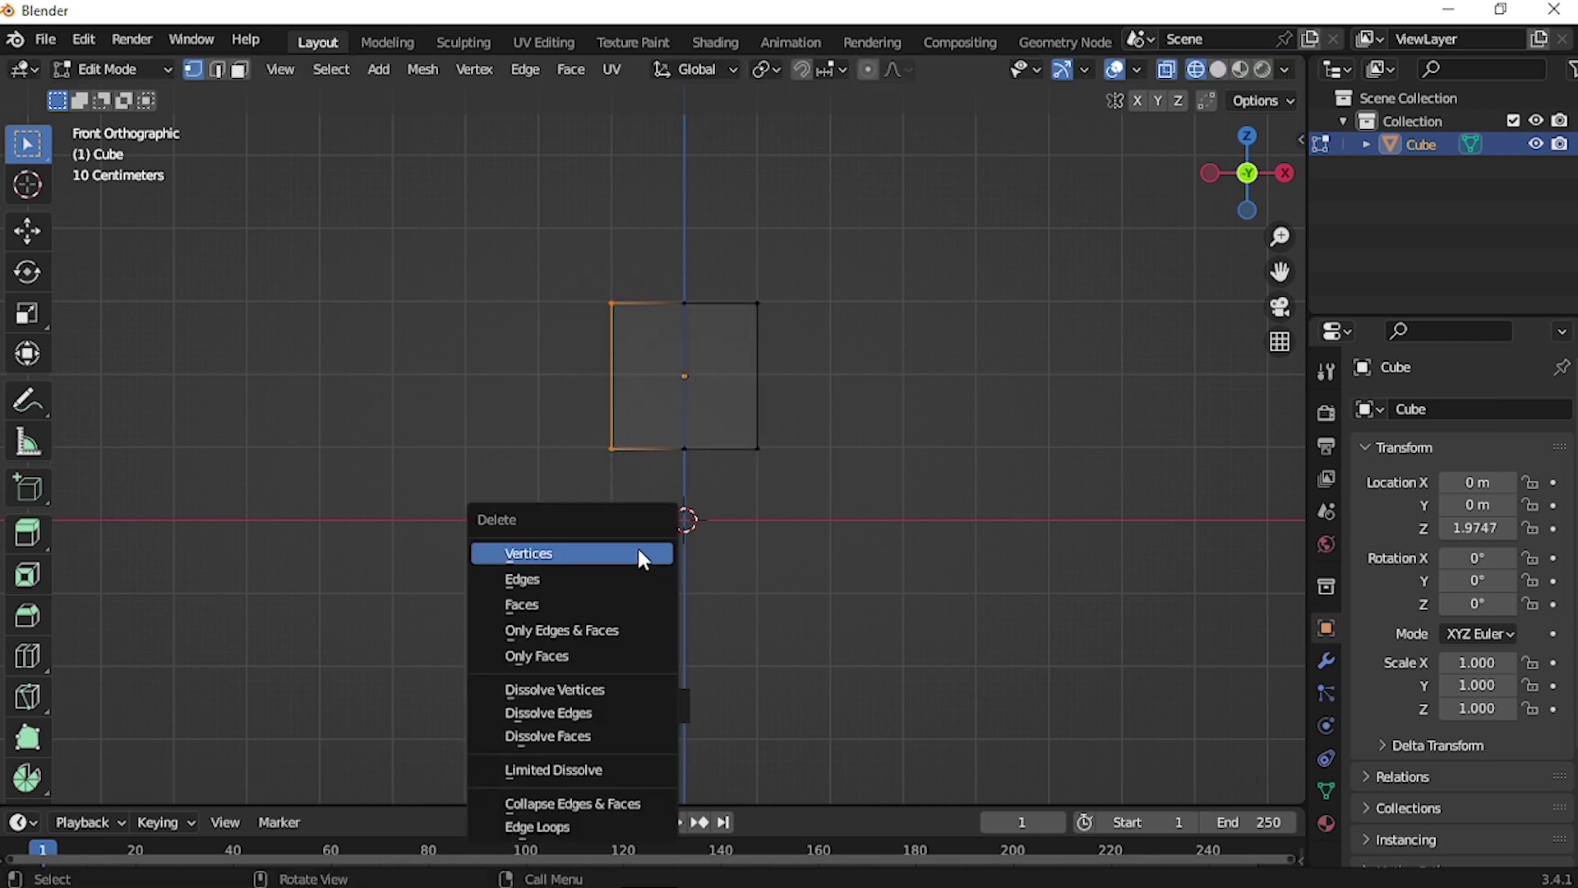
Delete the left-half vertices of the raised cube, leaving the right half for mirroring on X
click(1334, 671)
drag(1429, 418, 1407, 654)
key(shift+x)
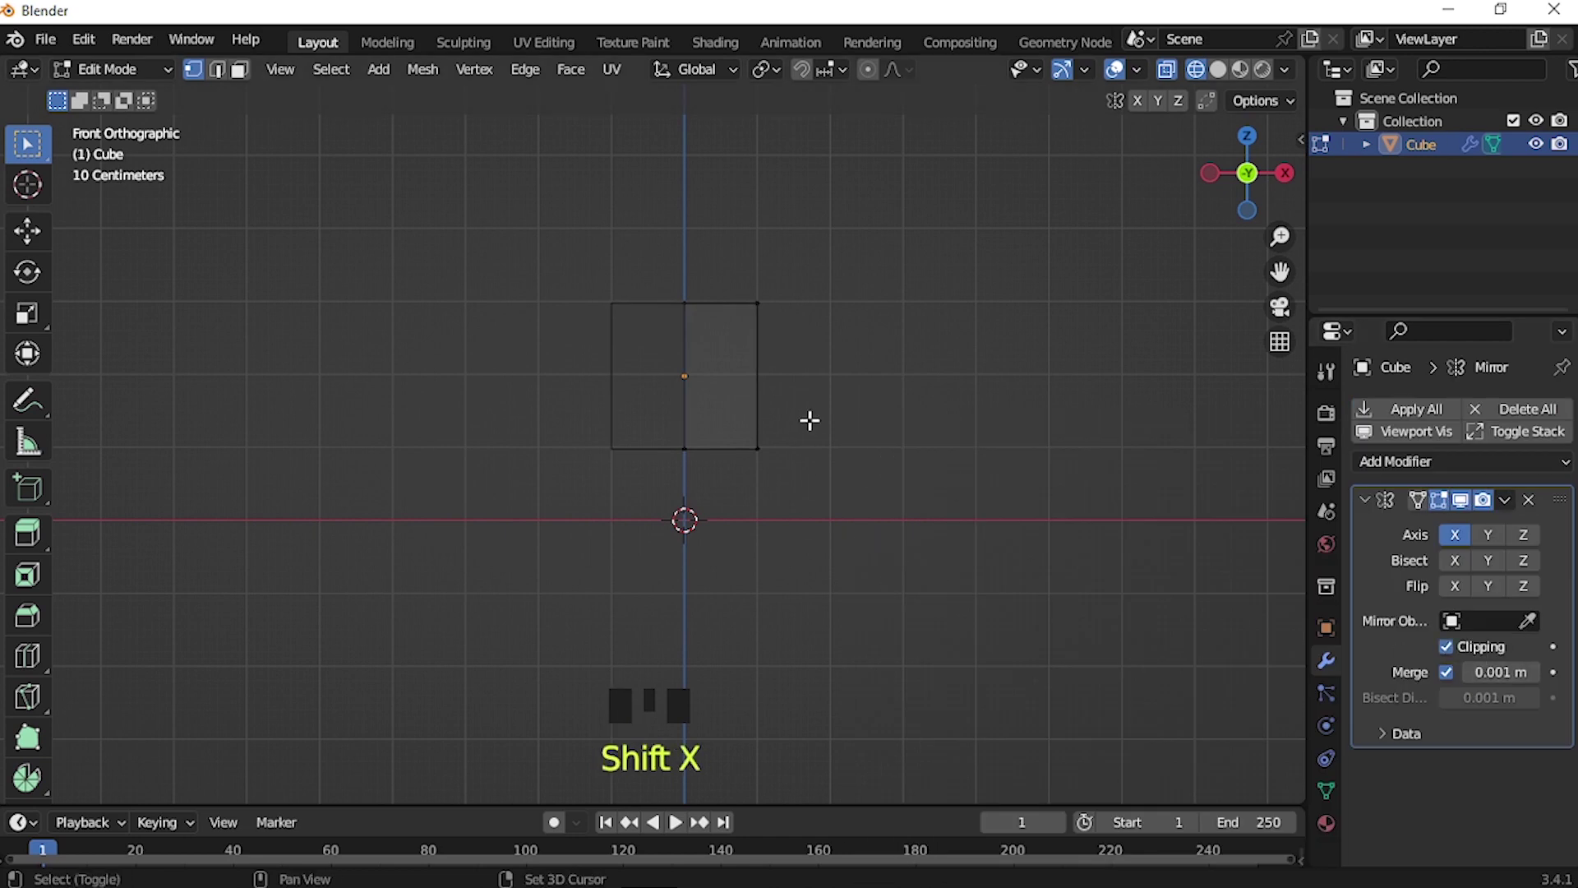
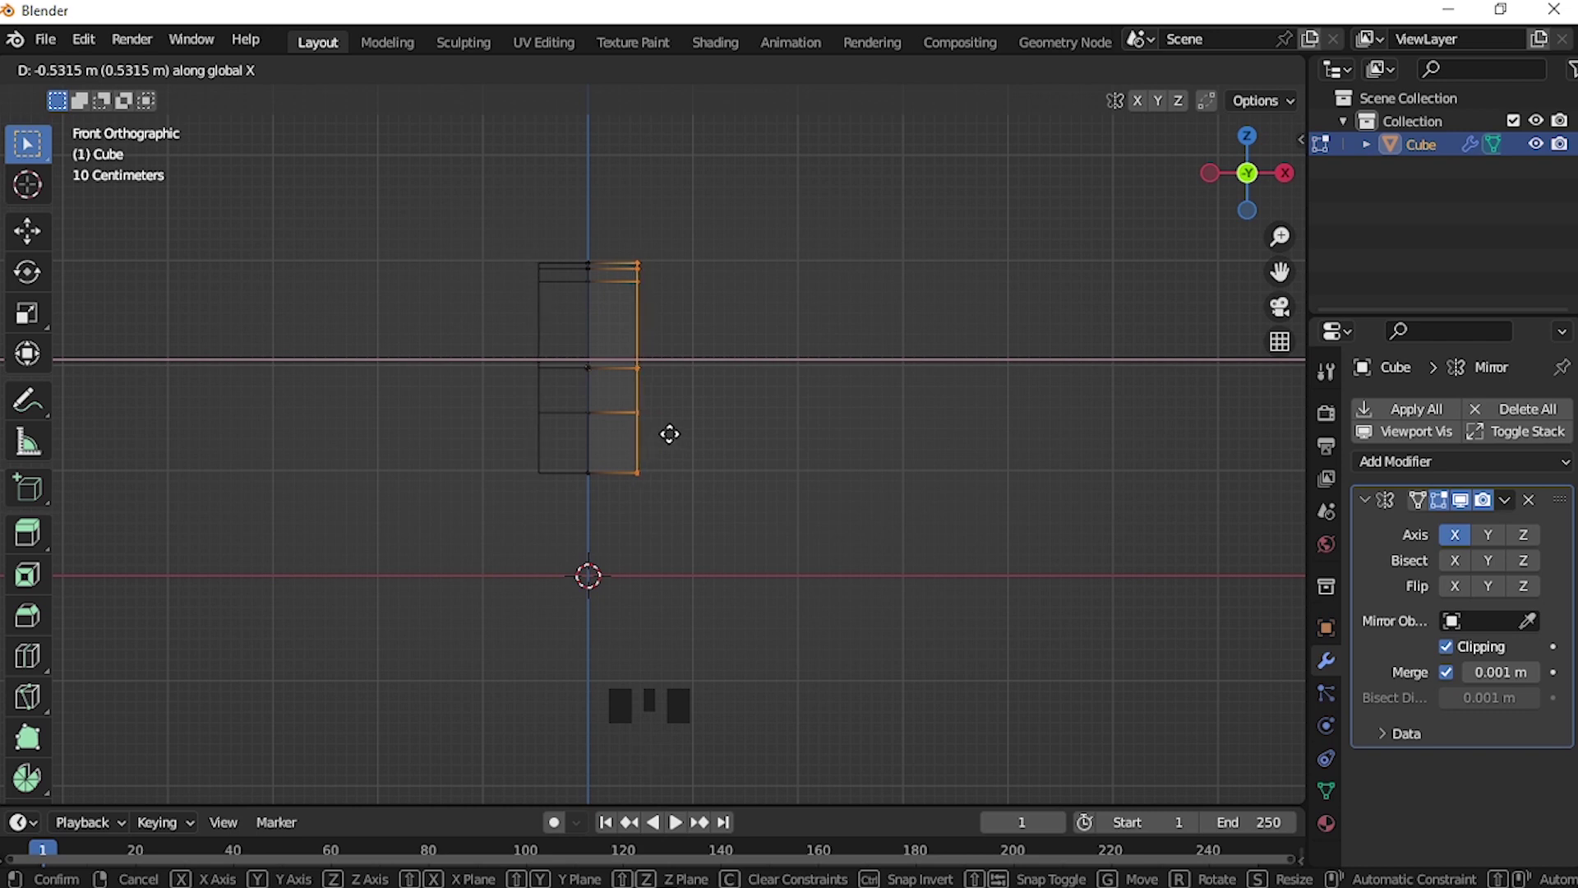
Scale the side profile and extrude the outer region outward to block out the head
key(s)
key(e)
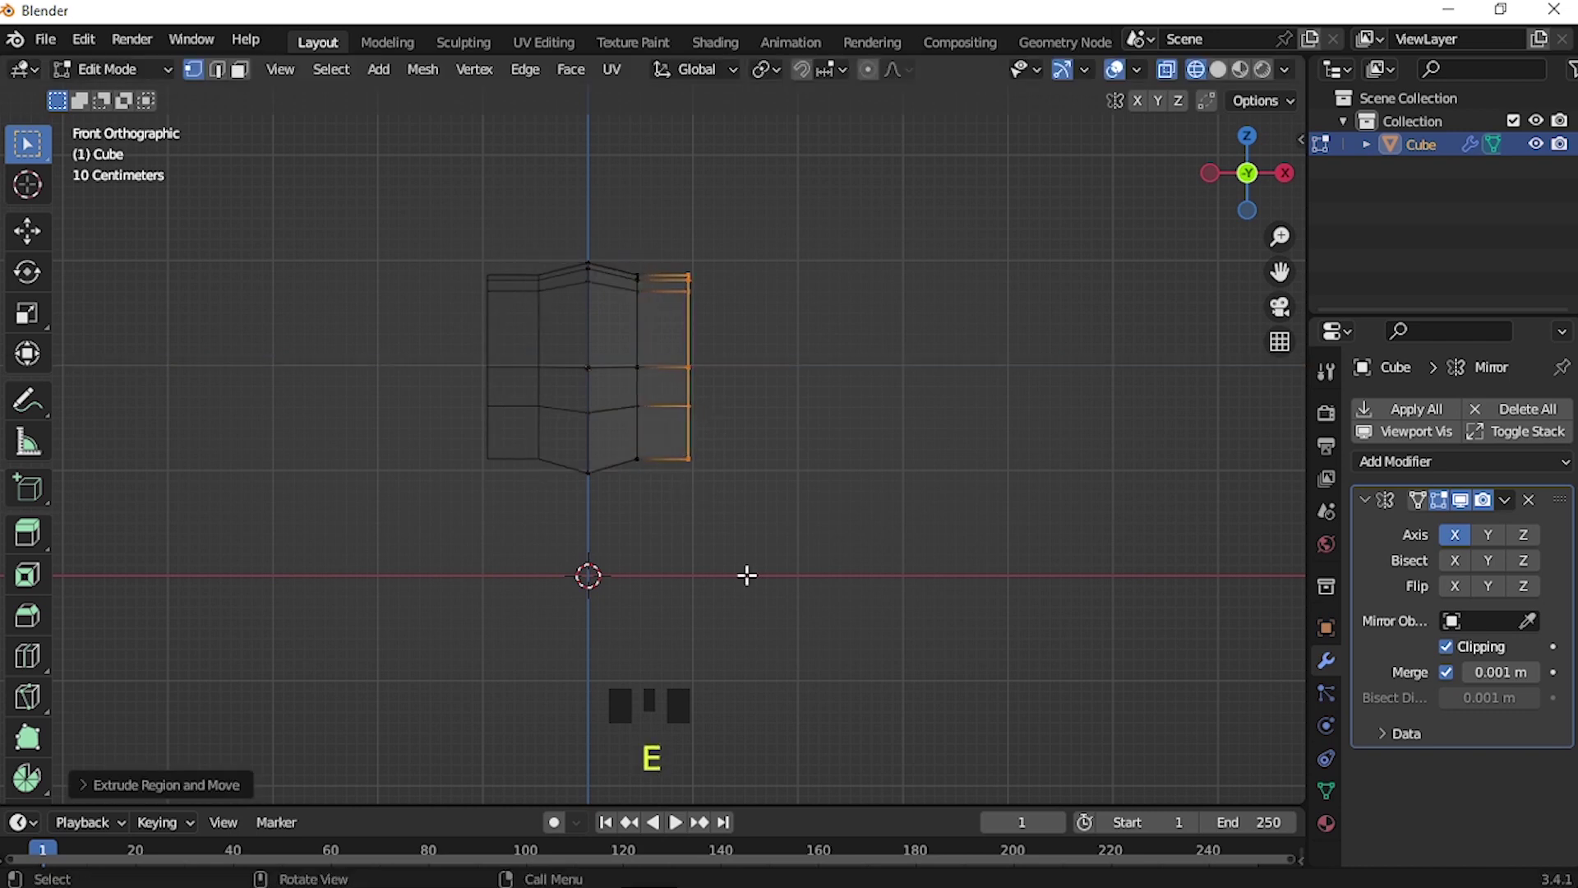
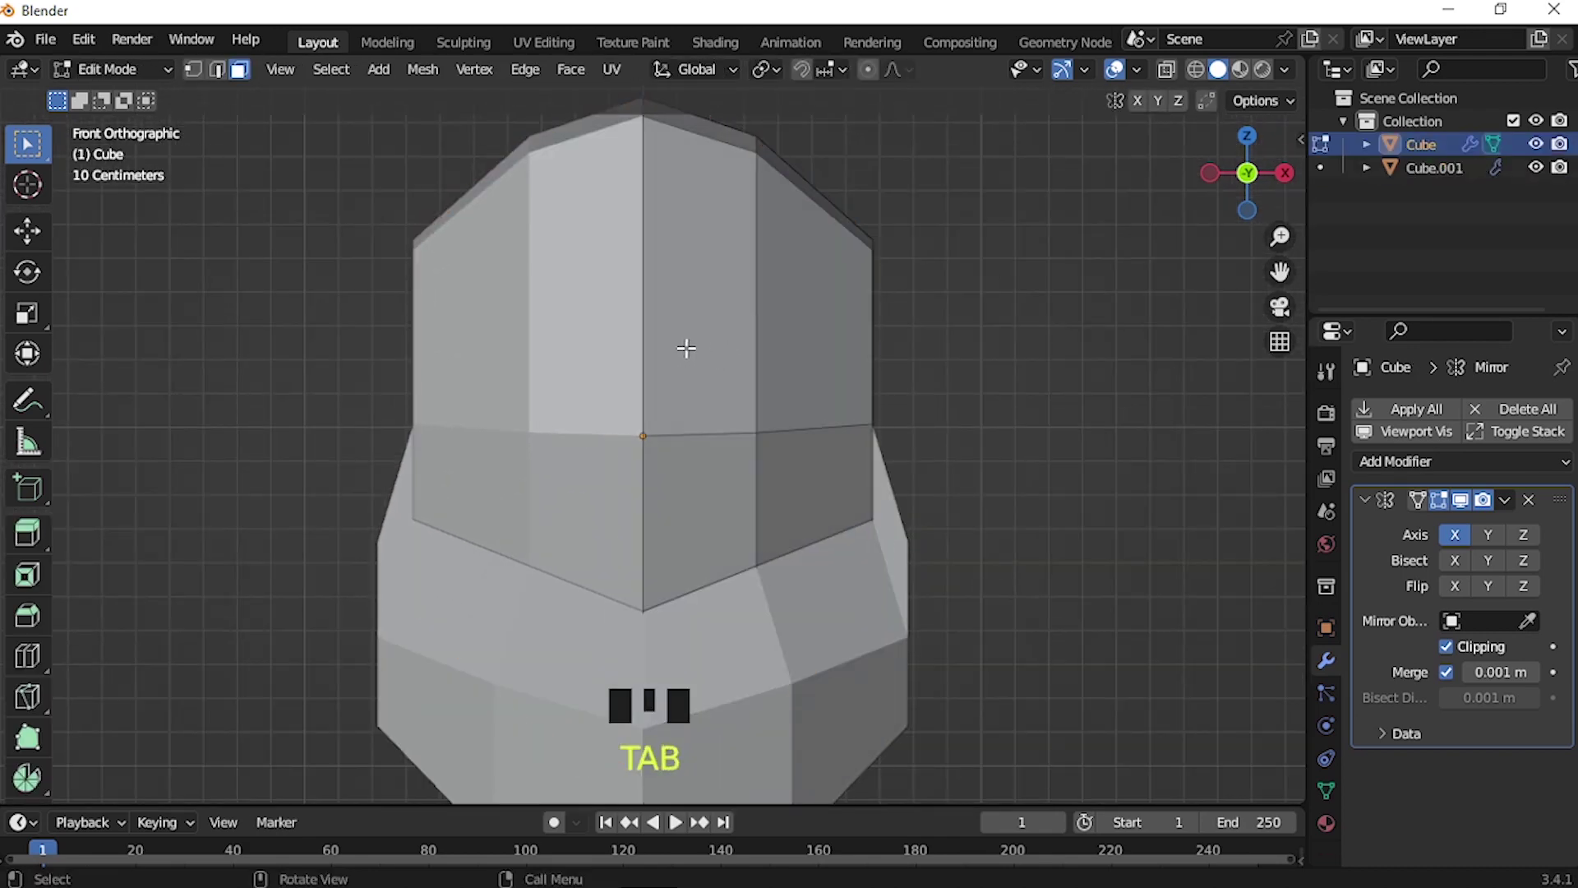
Knife-cut a horizontal edge across the upper front face and start a second cut above the eye
key(k)
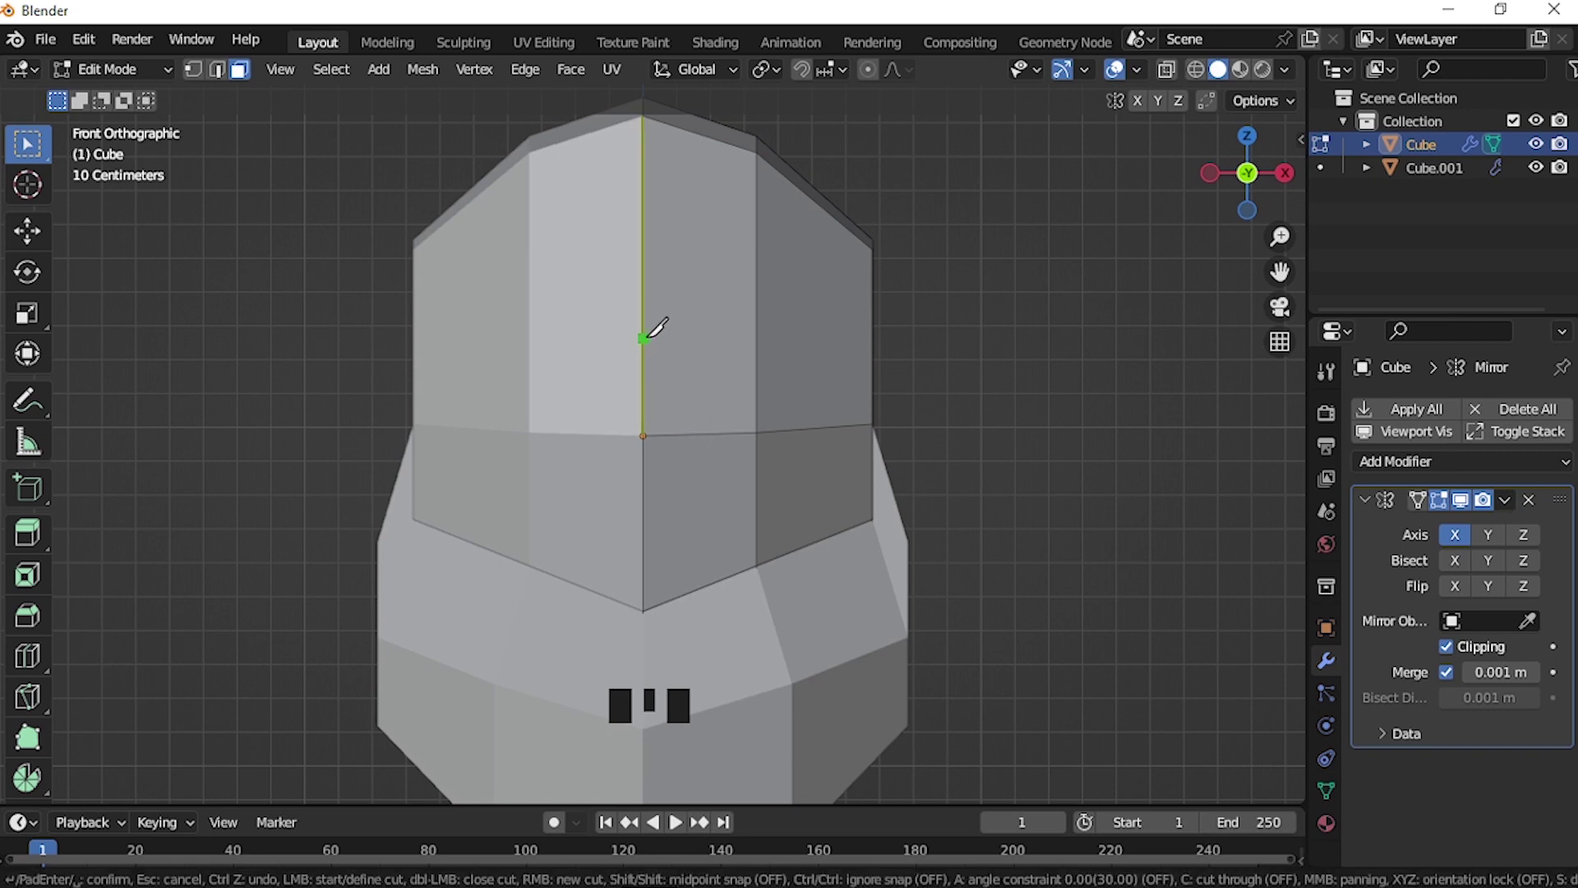
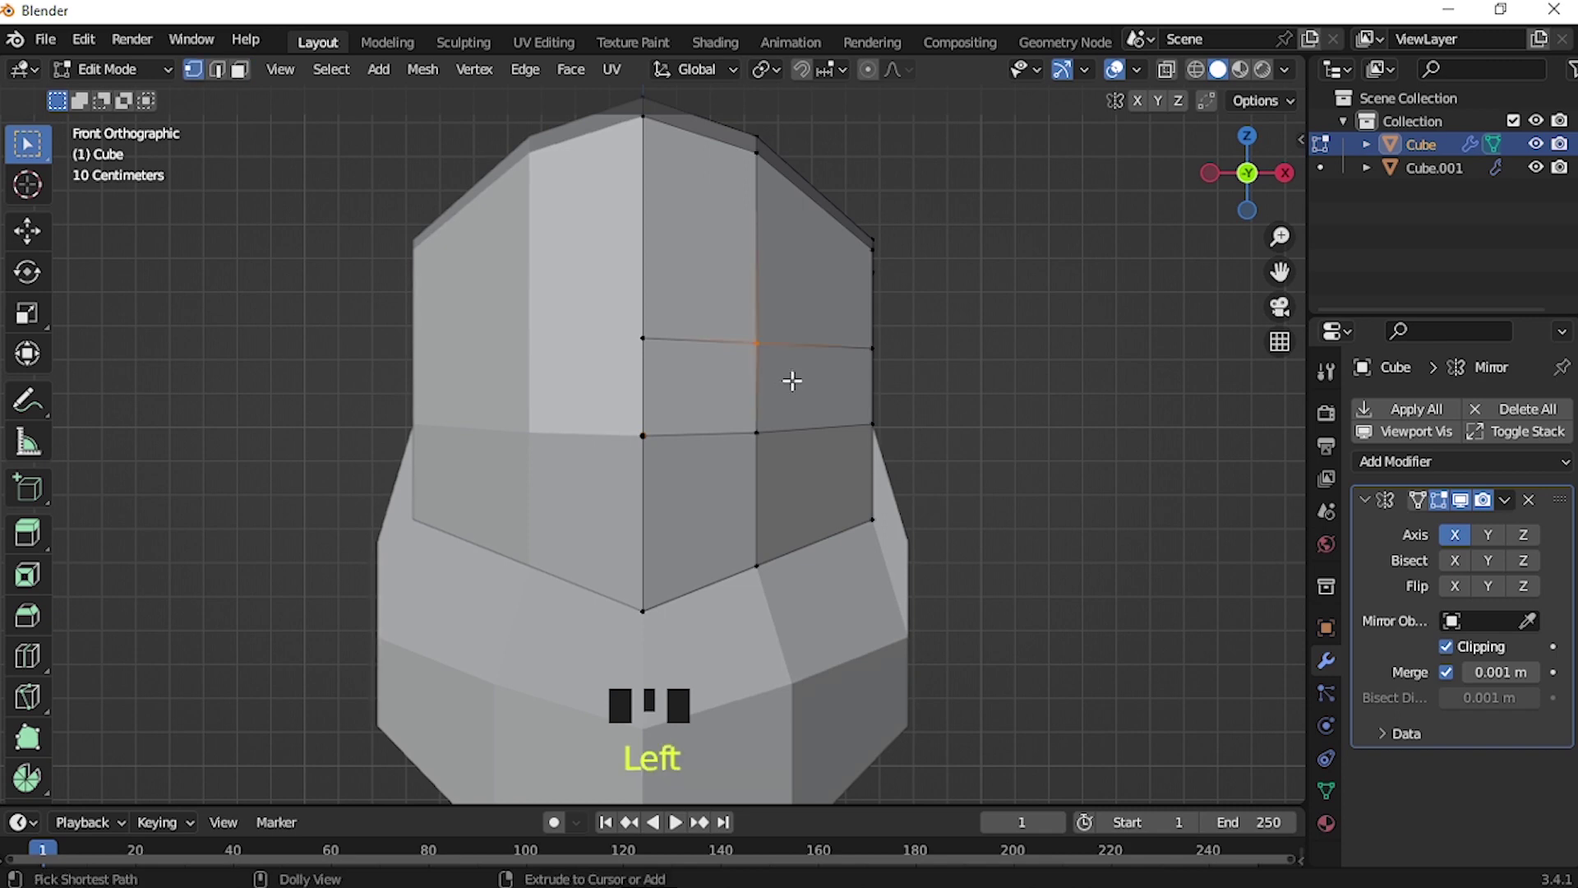
key(ctrl+shift+b)
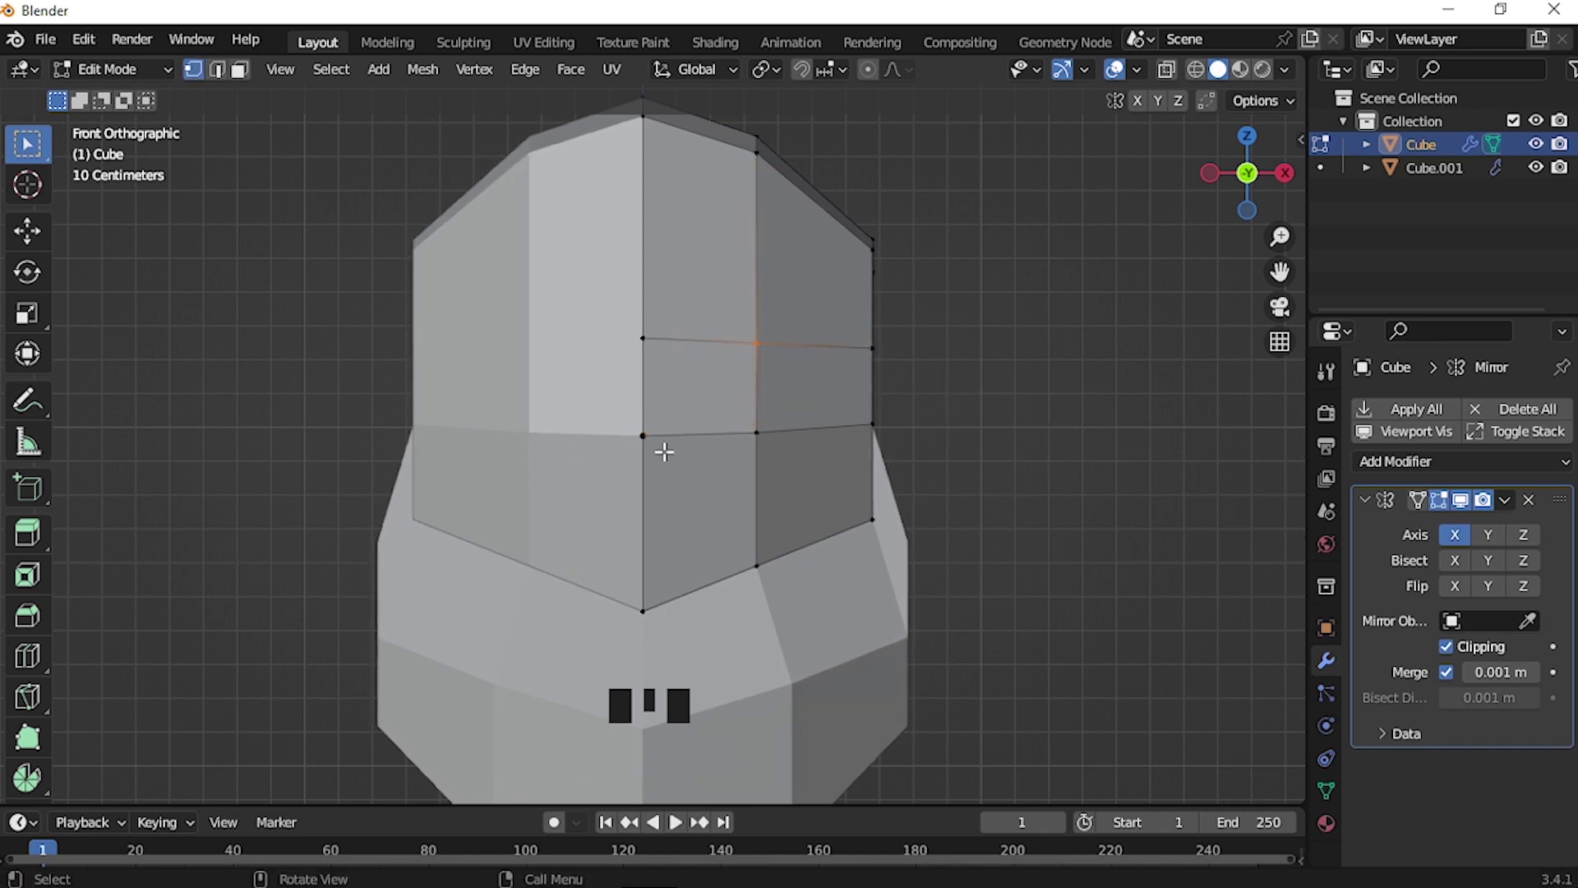
key(k)
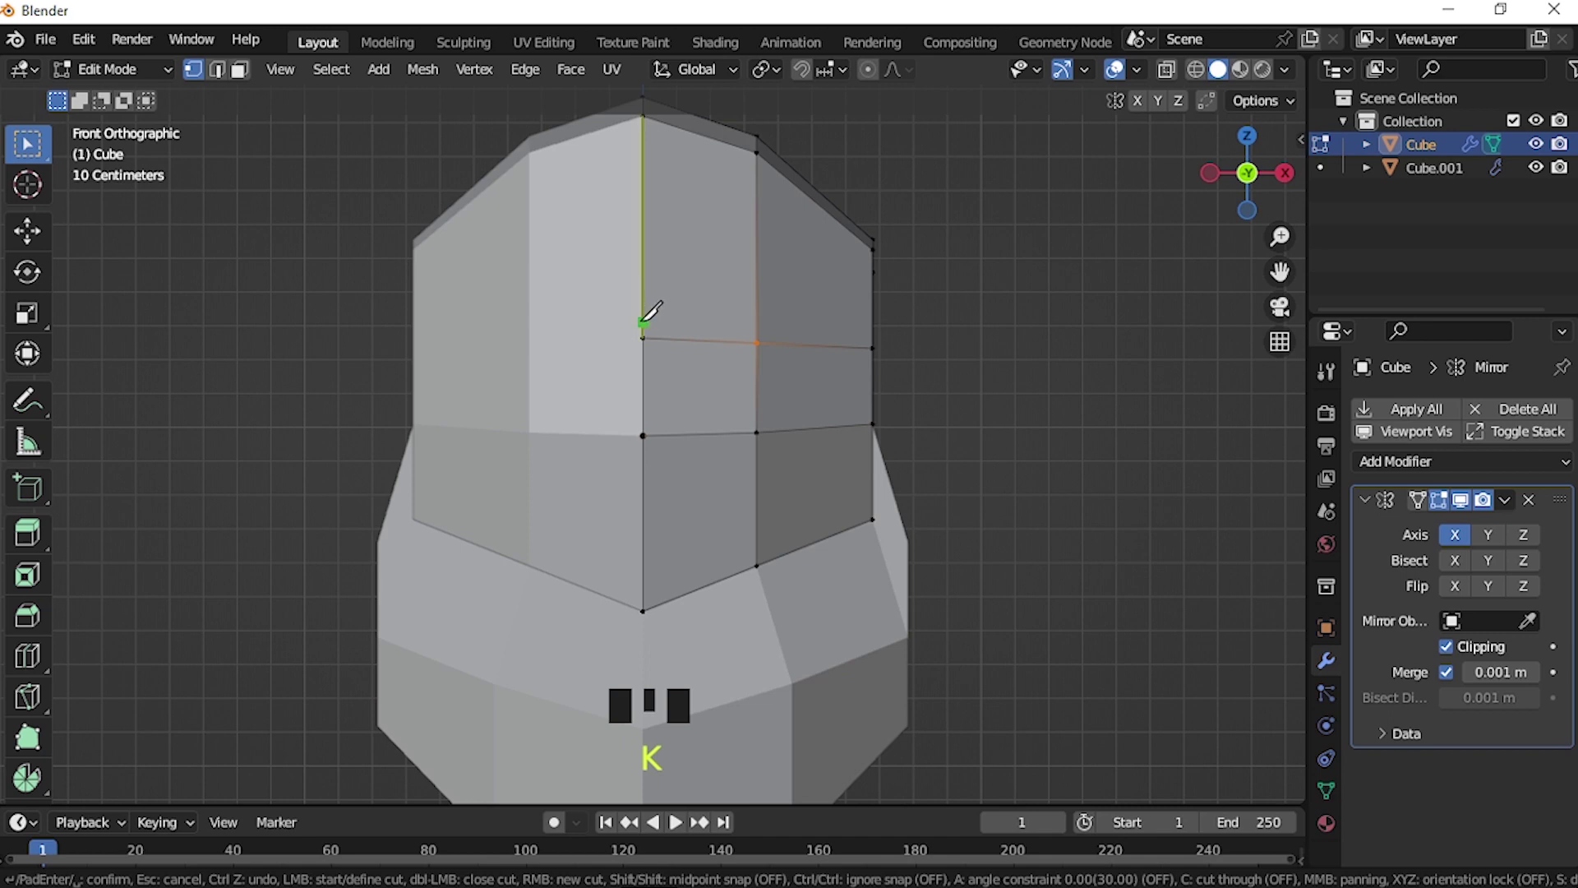
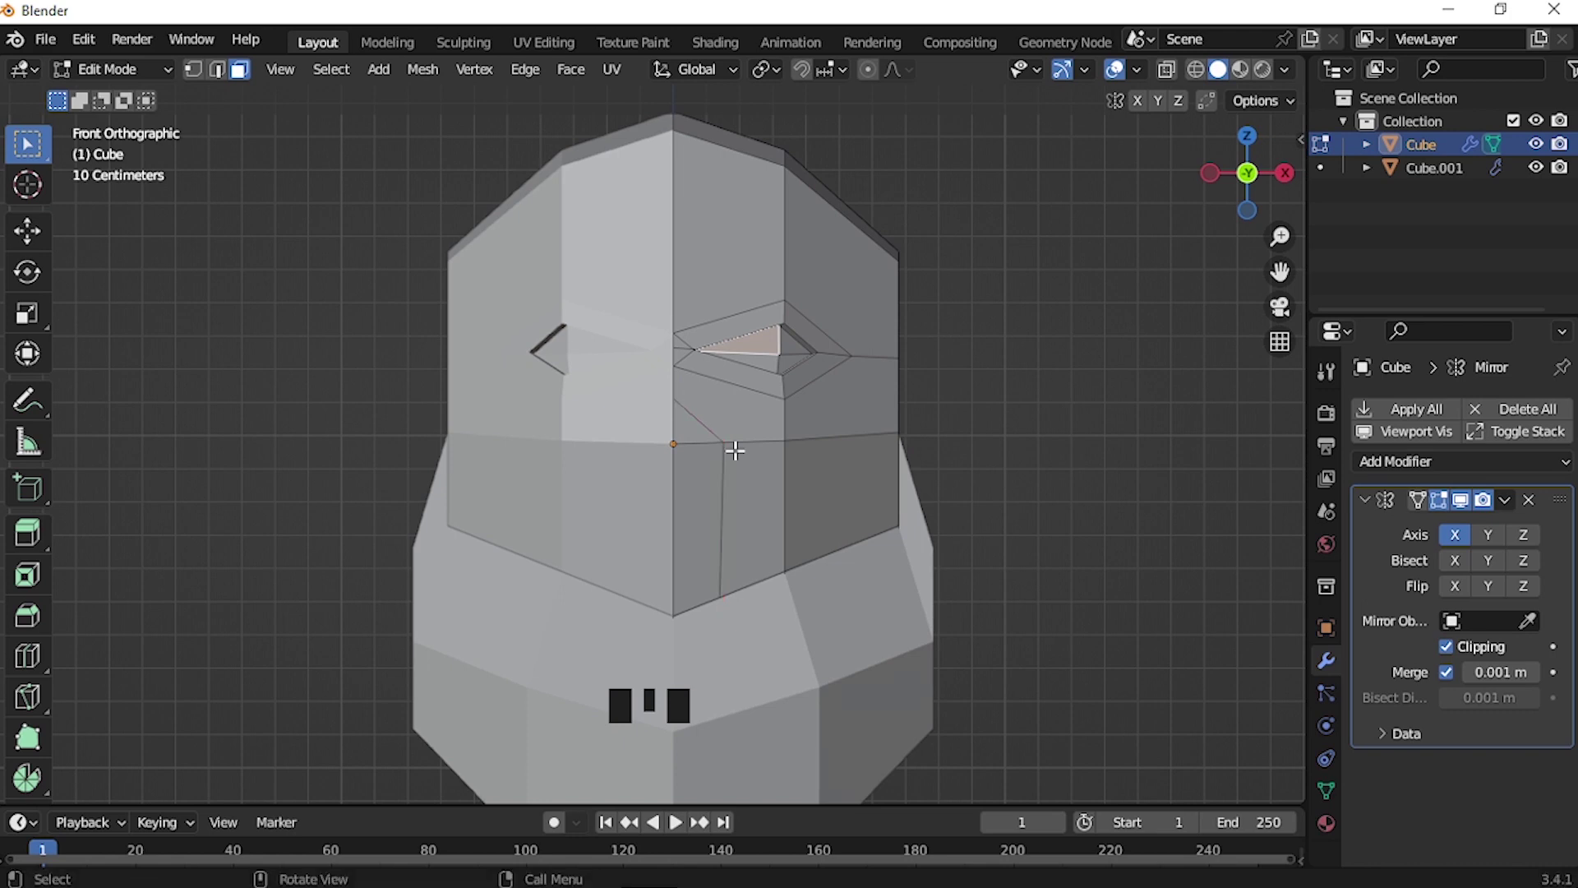
From front view, knife-cut the nose and mouth outline down the lower face
scroll(up, 3)
key(1)
key(k)
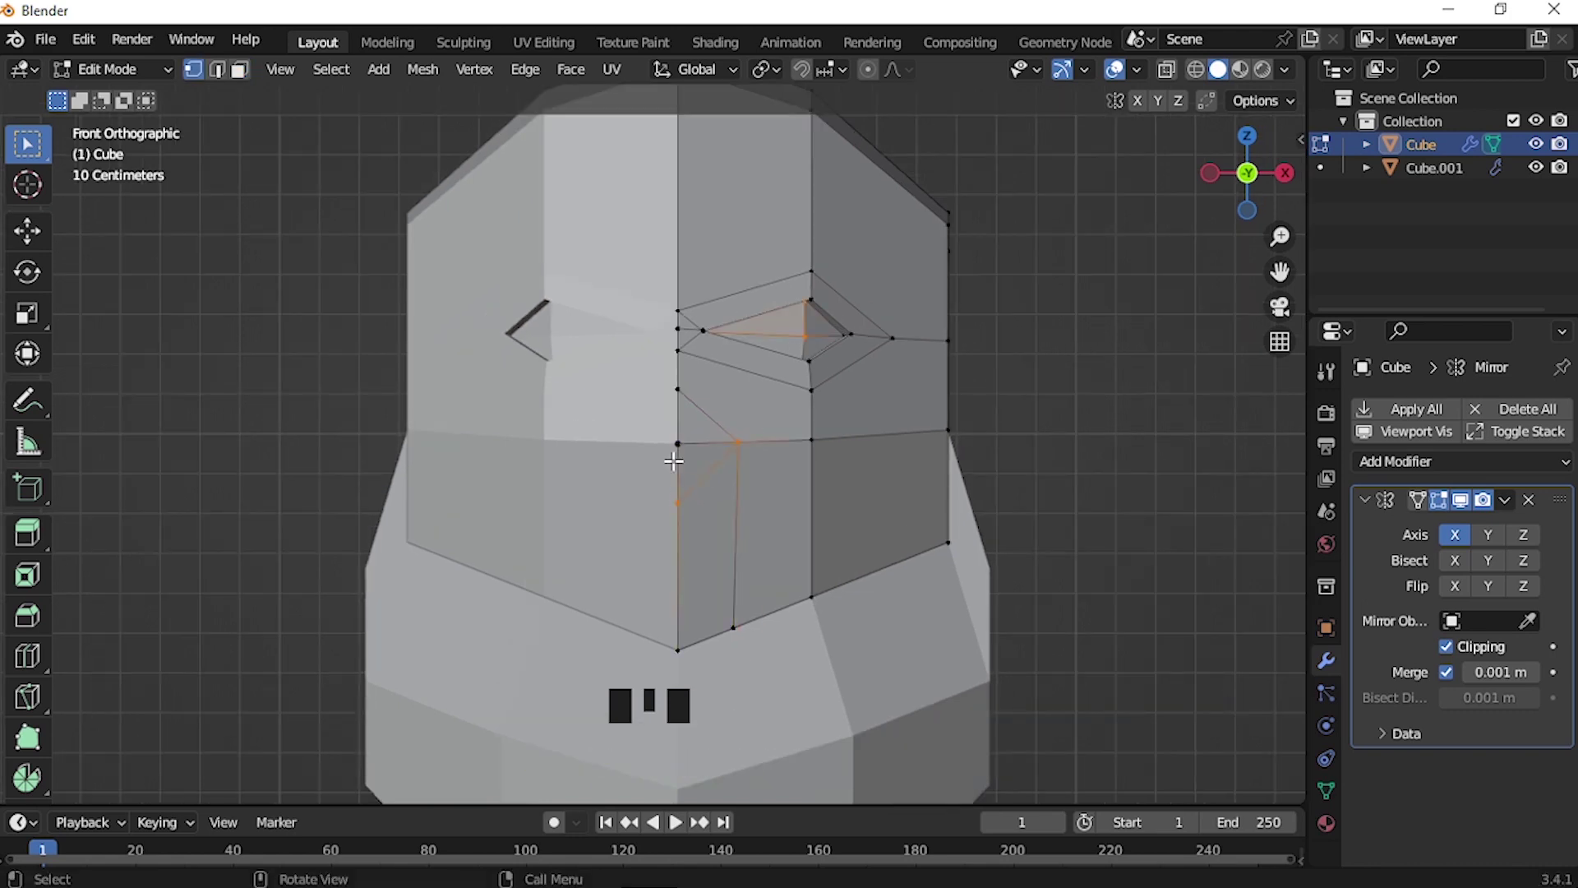
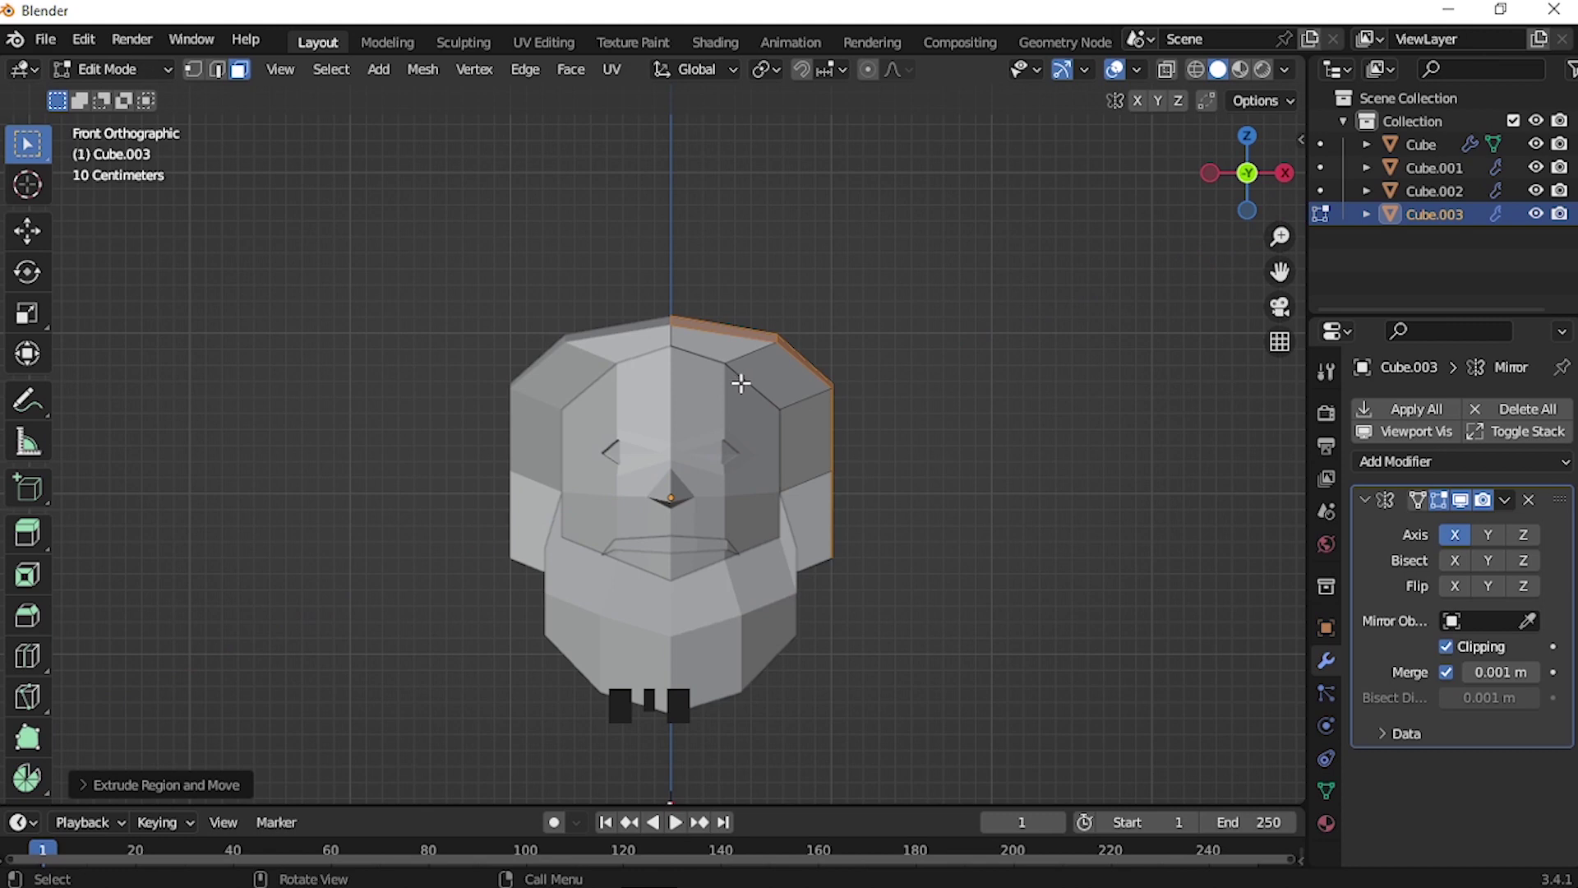
Move the top edges of the head upward to make the crown taller
key(g)
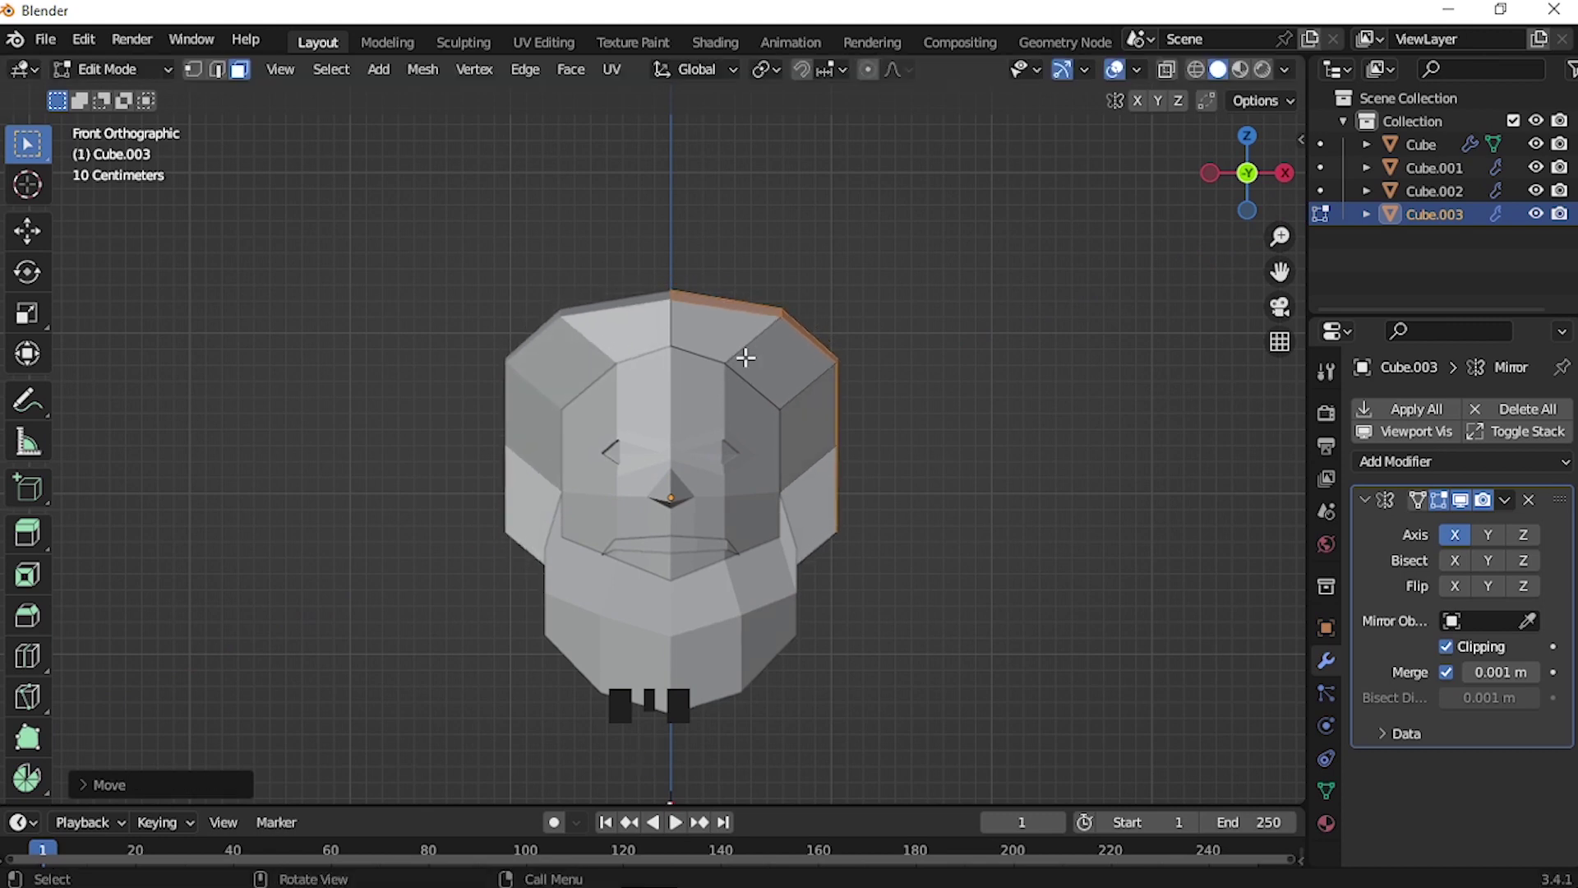
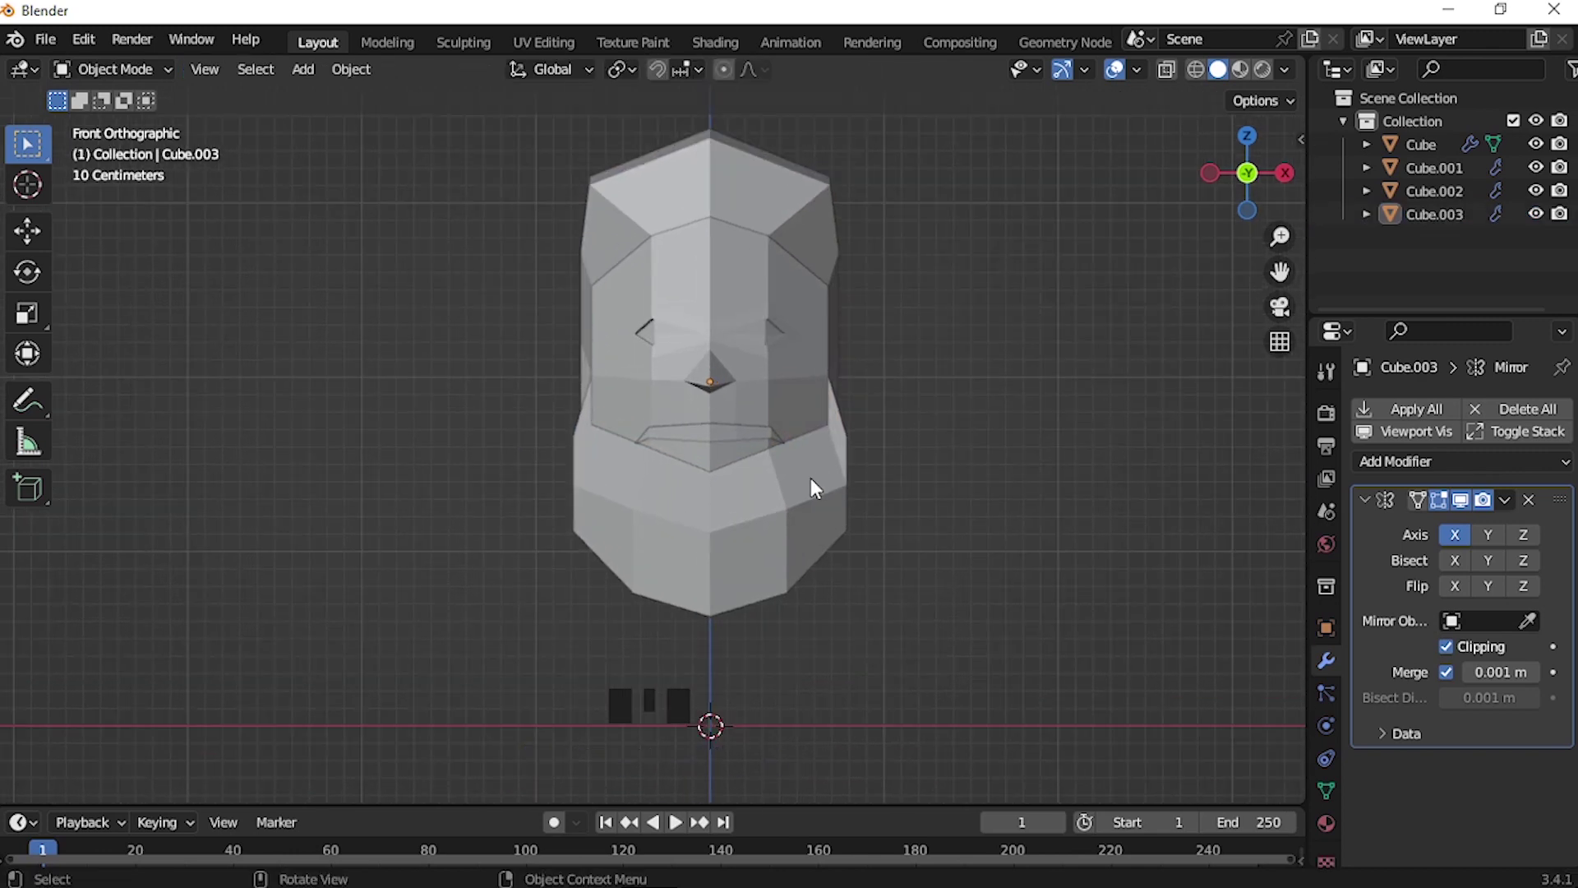
Select the head, enter Edit Mode and begin a knife cut above the eye for the brow
drag(882, 427, 799, 516)
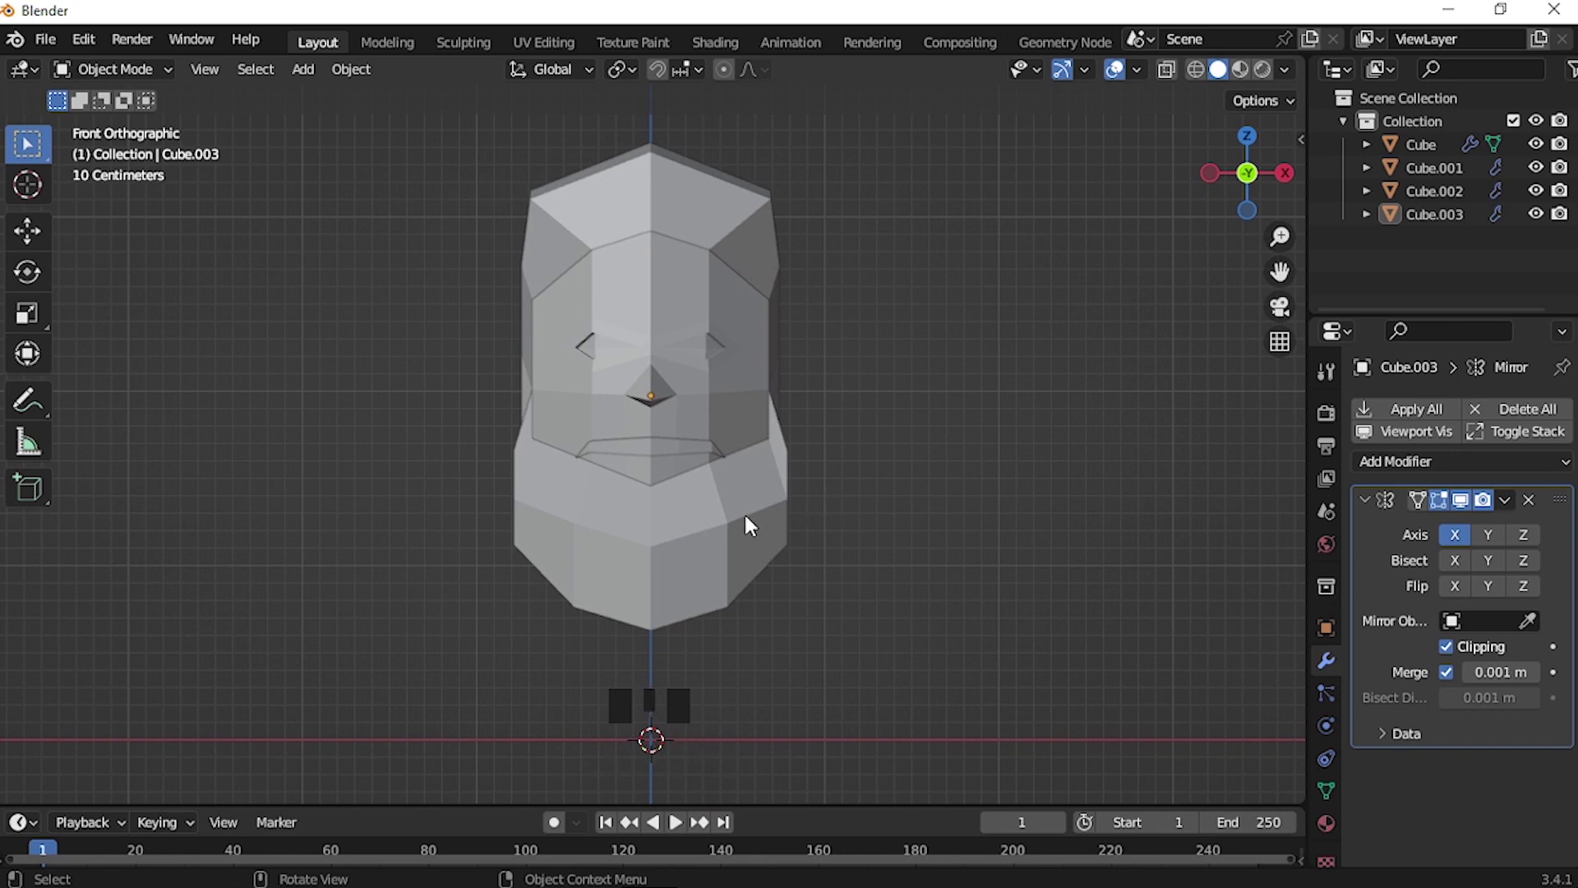
scroll(up, 3)
drag(752, 354, 718, 447)
click(719, 447)
key(Tab)
scroll(up, 3)
key(k)
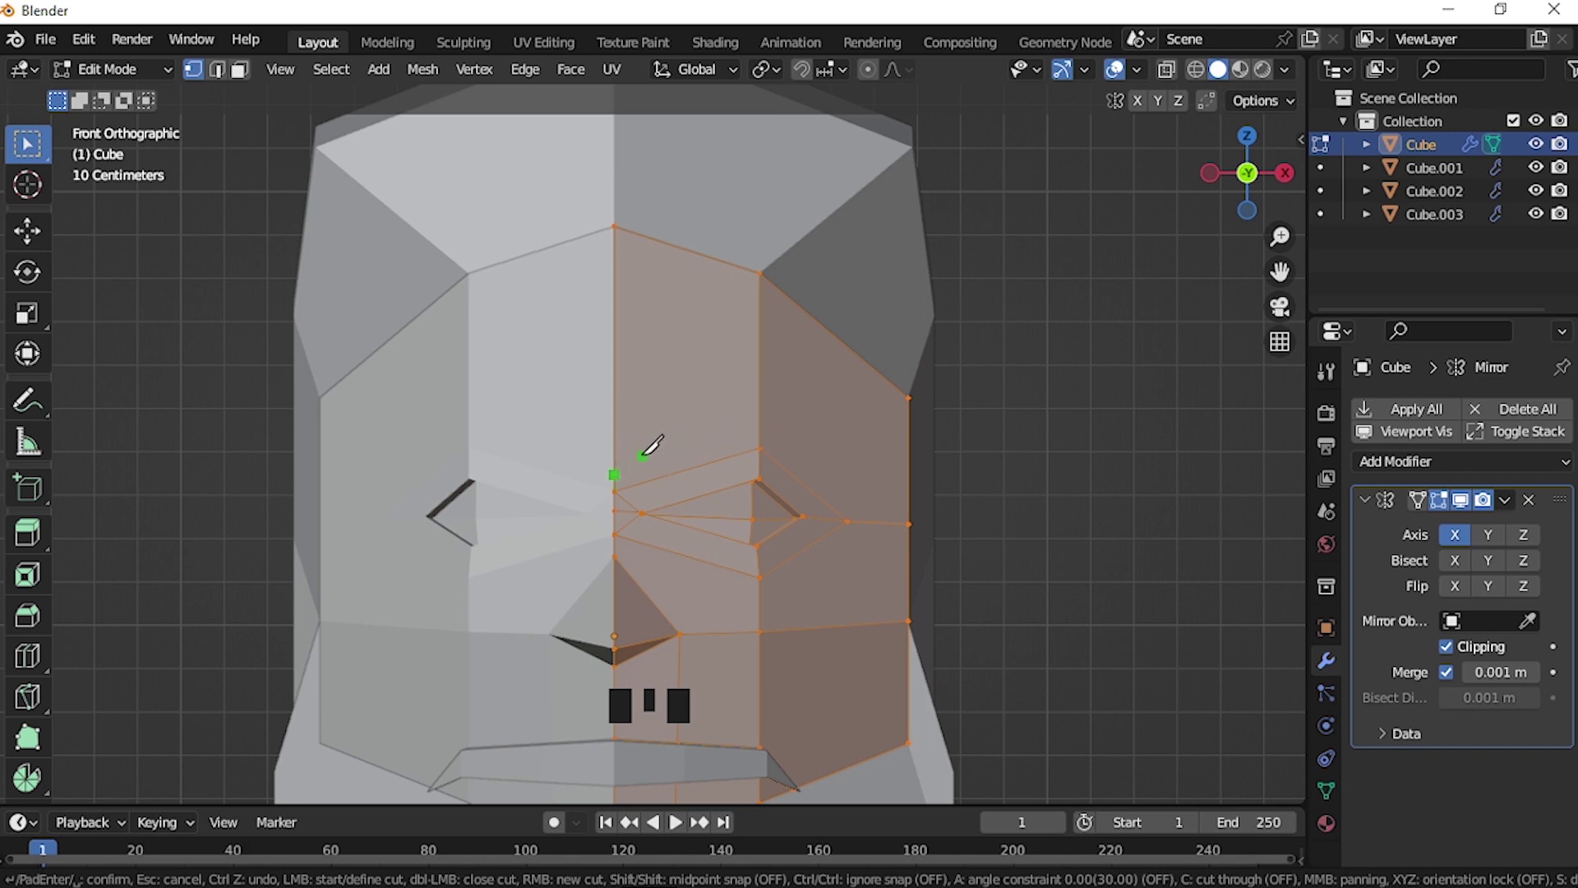
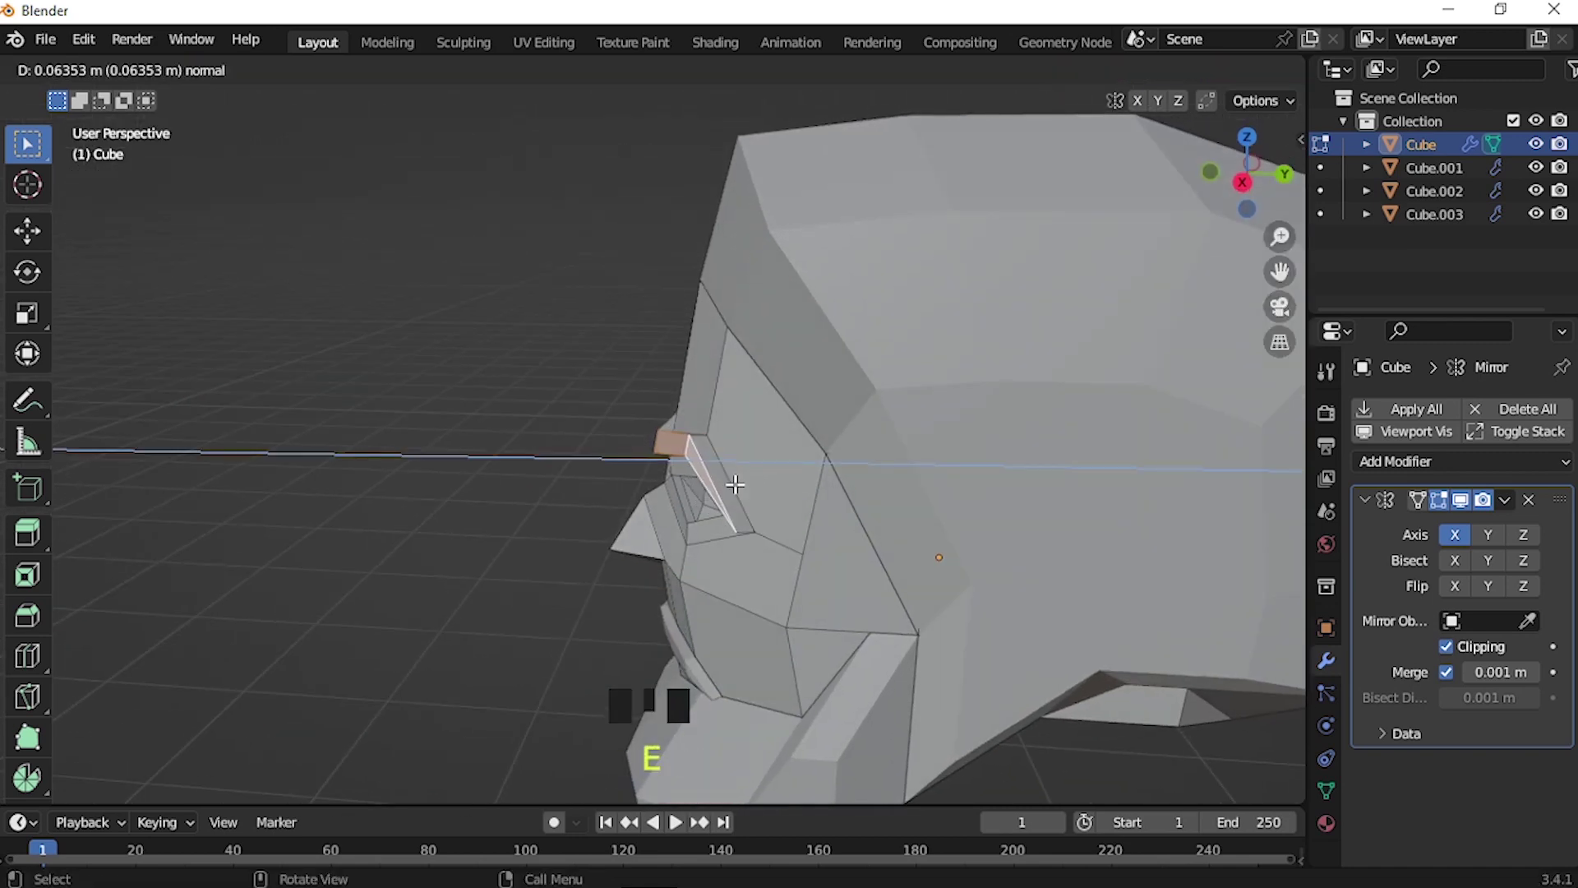
Separate the brow strip as its own object and extrude it outward along its normal
key(ctrl+z)
key(p)
key(Tab)
click(723, 480)
key(Tab)
key(a)
key(e)
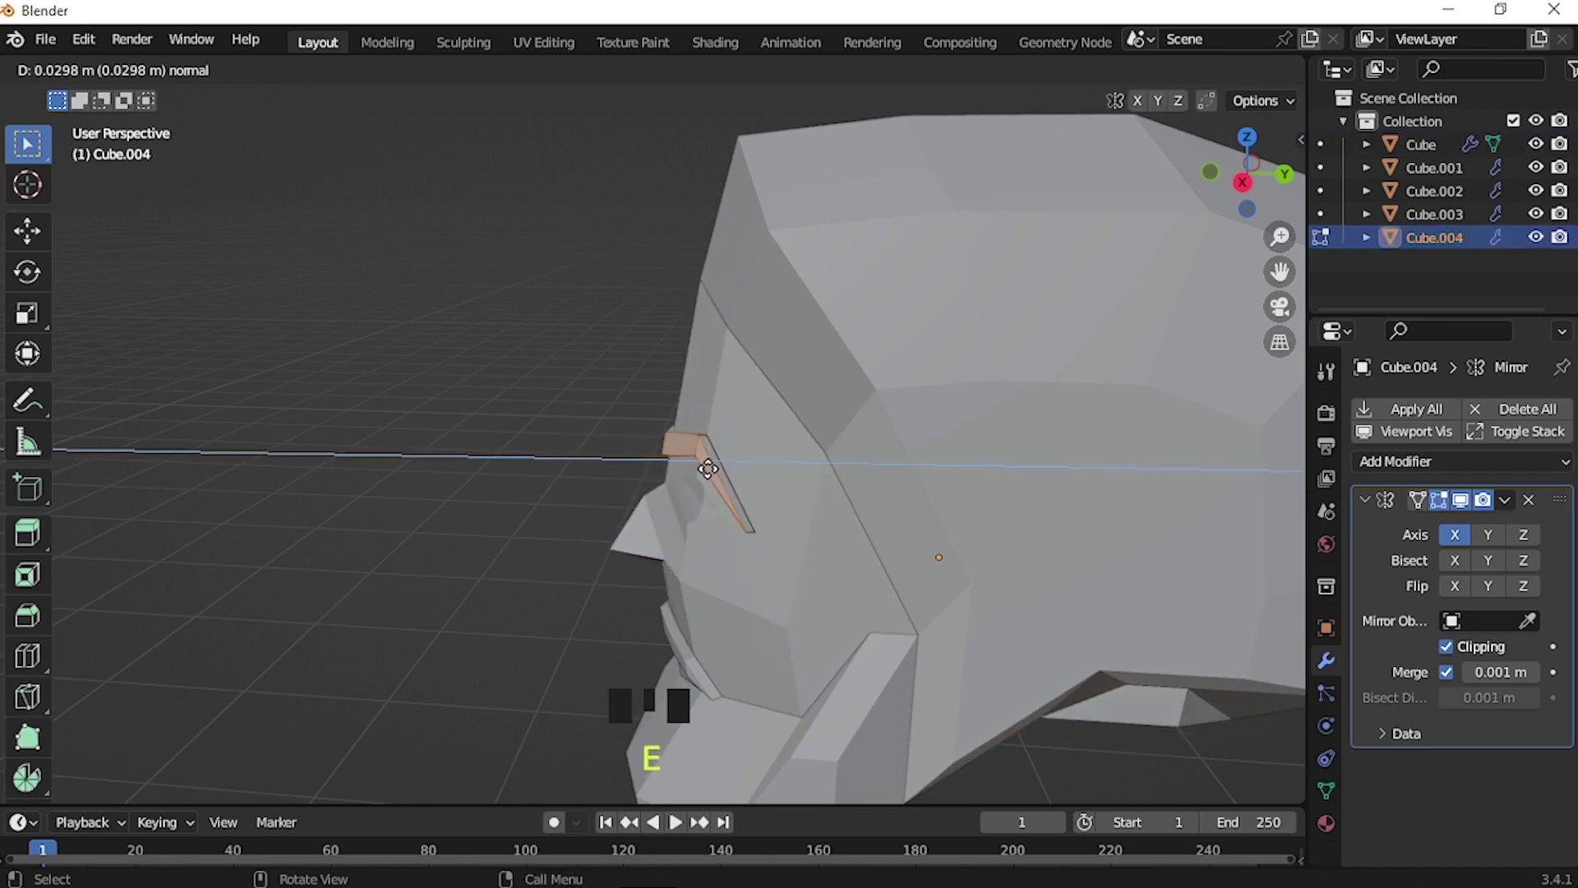